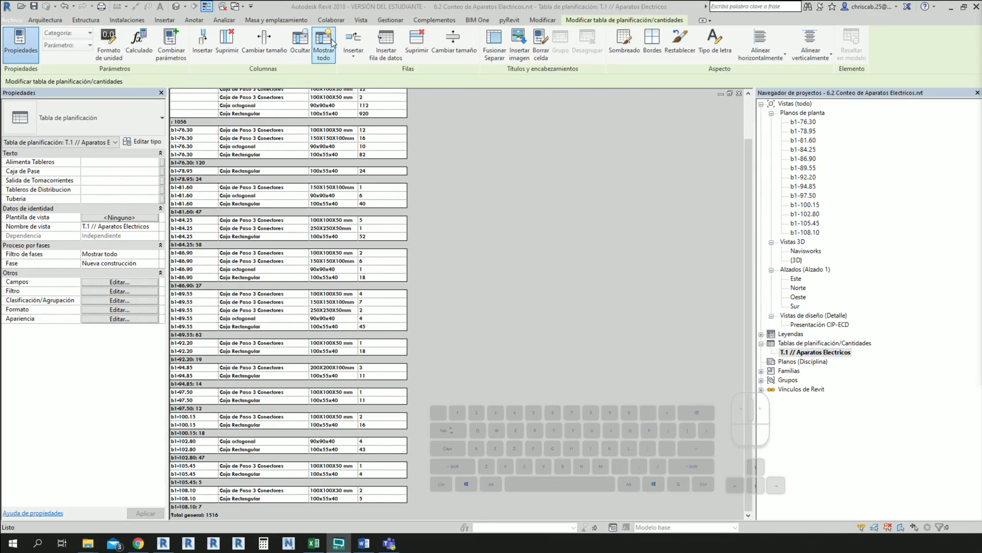
Start a new Tablas de planificación/Cantidades for Tubos named 'T.2 // Medicion de Tubos'.
click(613, 41)
click(644, 55)
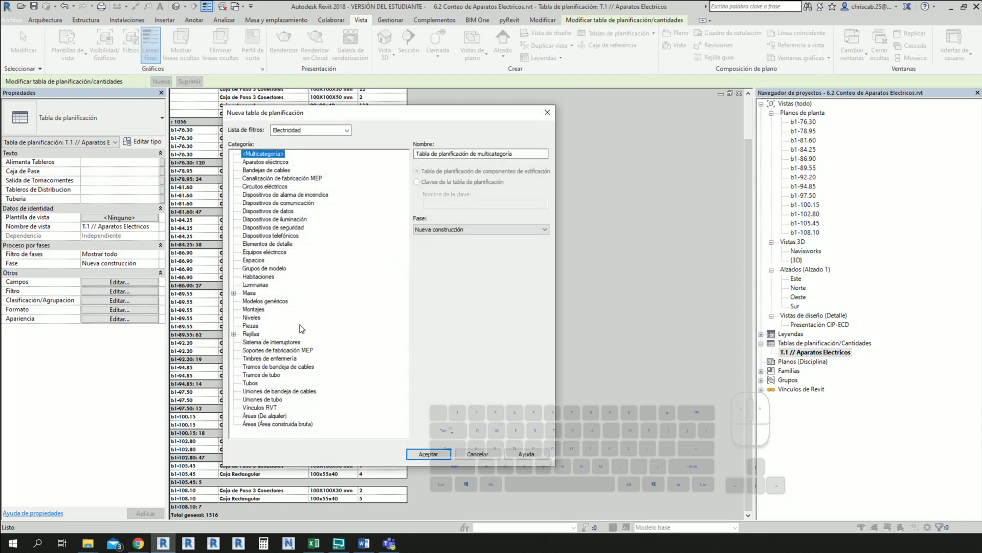
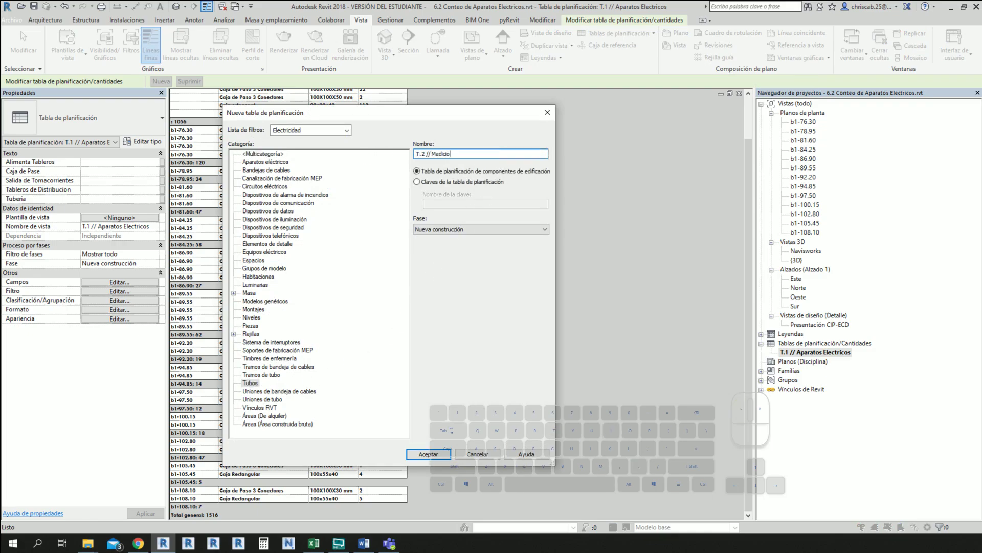
key(space)
key(space)
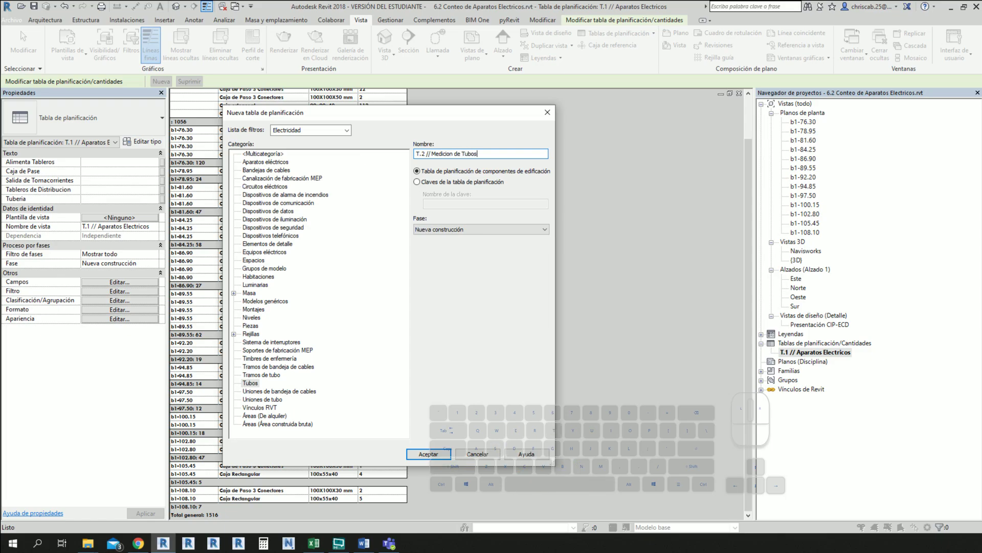
Add Longitud, Tipo, Tamaño and further fields to the schedule's Campos list.
key(Return)
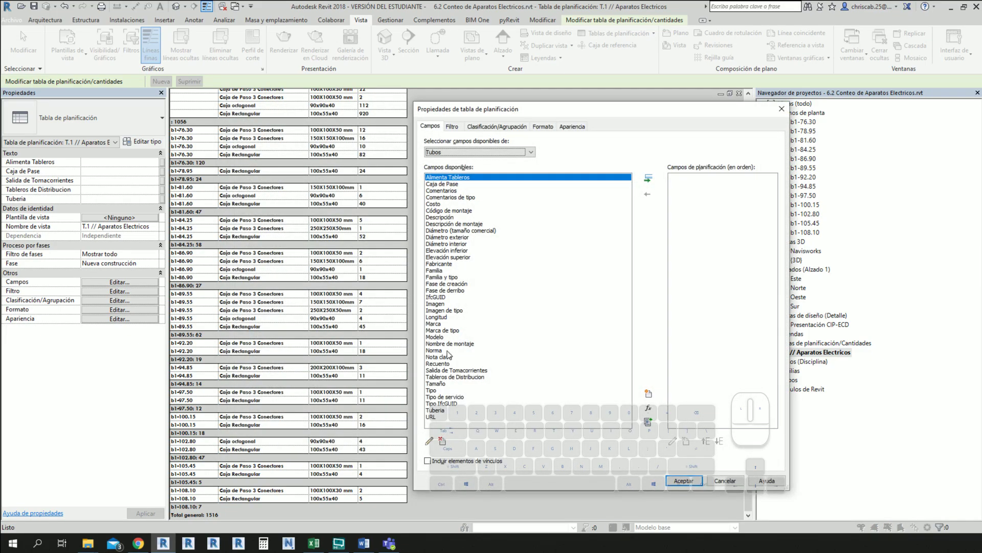
double_click(441, 324)
double_click(442, 387)
double_click(440, 382)
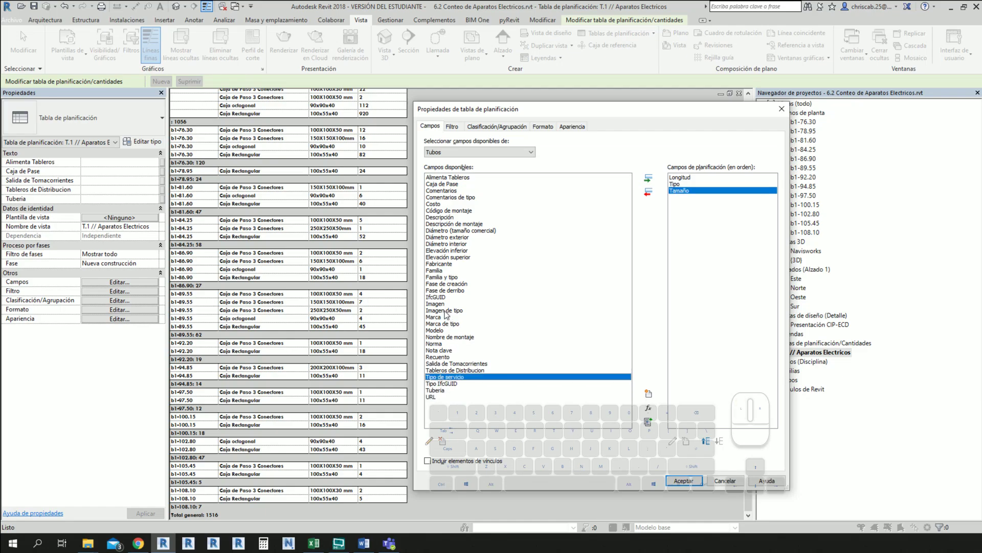
double_click(437, 276)
click(690, 182)
click(720, 446)
click(721, 446)
double_click(721, 446)
Add Familia, move it to the first column with Subir, and build the schedule with Aceptar.
click(721, 447)
click(689, 196)
double_click(721, 444)
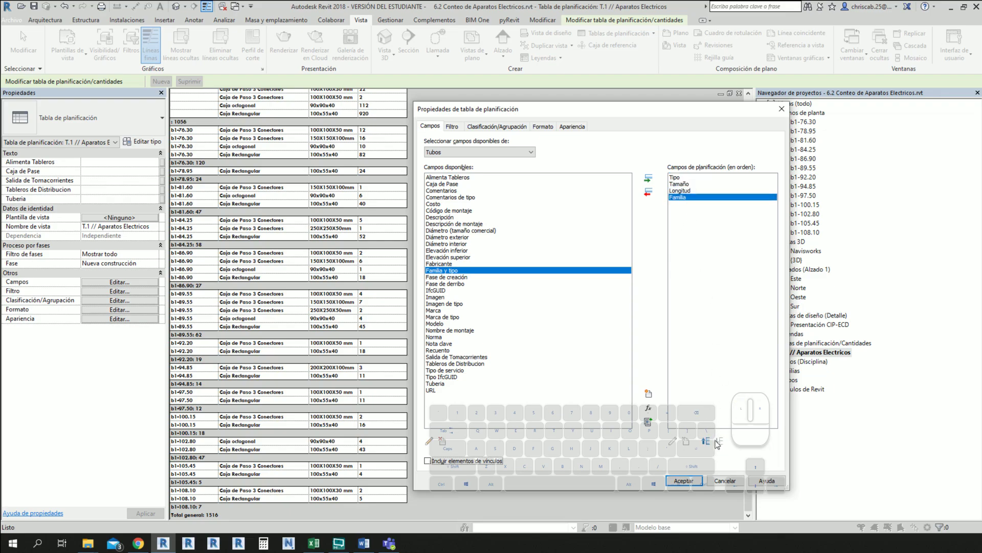
click(709, 445)
click(709, 445)
click(709, 445)
double_click(709, 445)
click(693, 485)
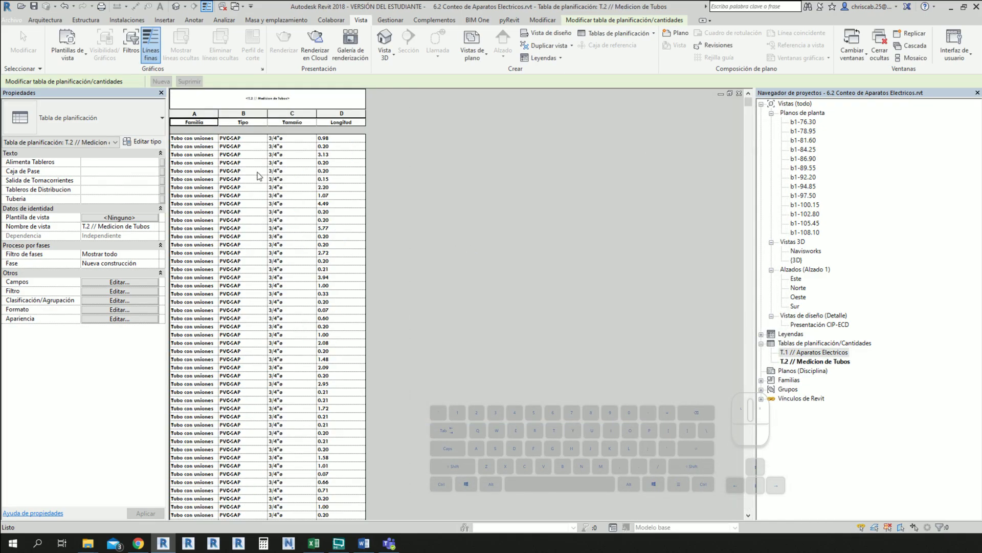
scroll(down, 3)
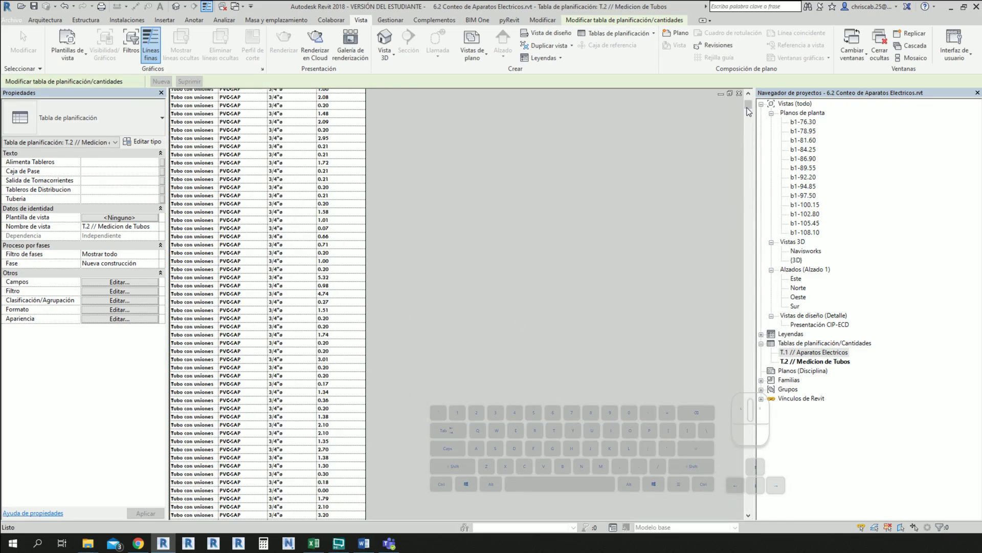
drag(751, 109, 662, 140)
Sort the schedule by Tamaño and uncheck Detallar cada ejemplar so each size is one row.
click(123, 287)
click(502, 126)
click(510, 146)
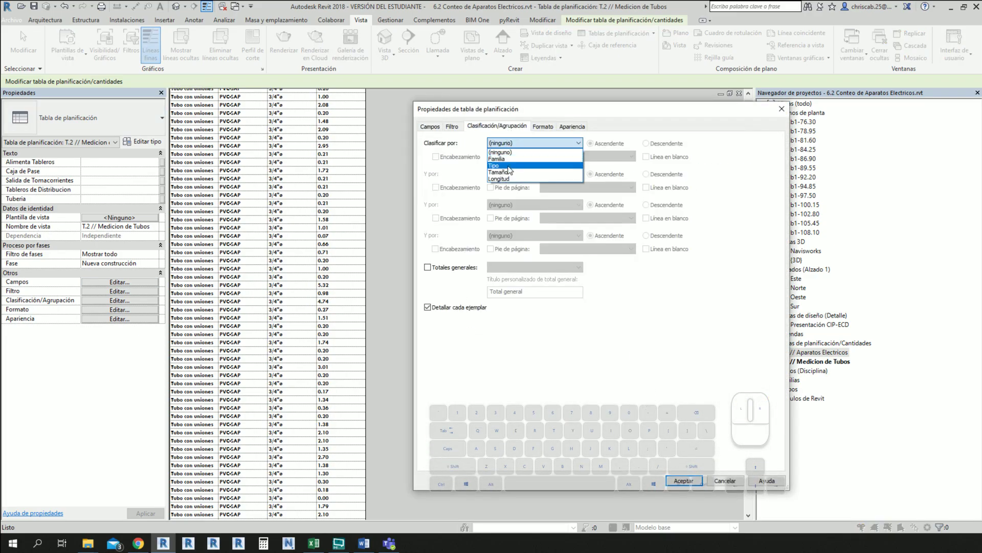
click(511, 176)
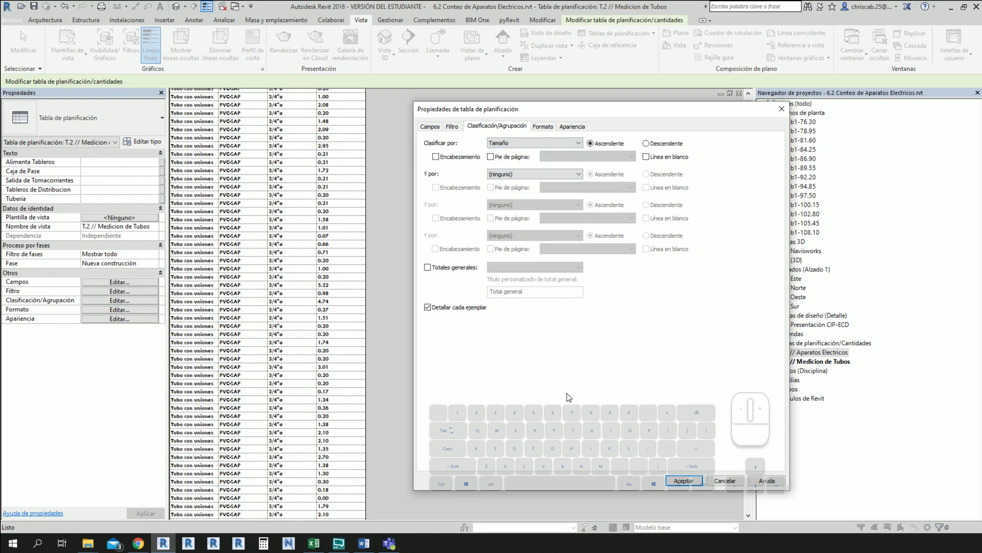
click(430, 312)
click(431, 272)
click(684, 486)
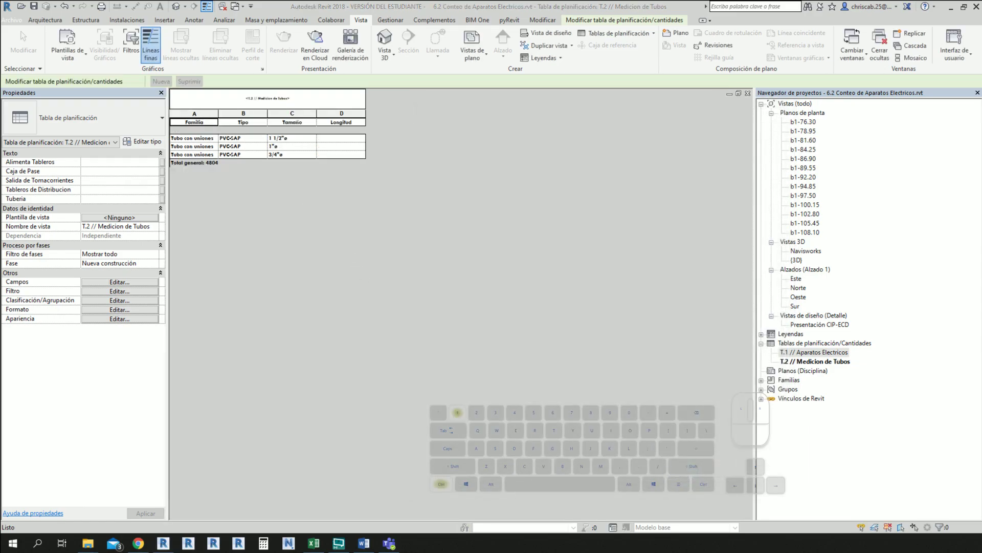
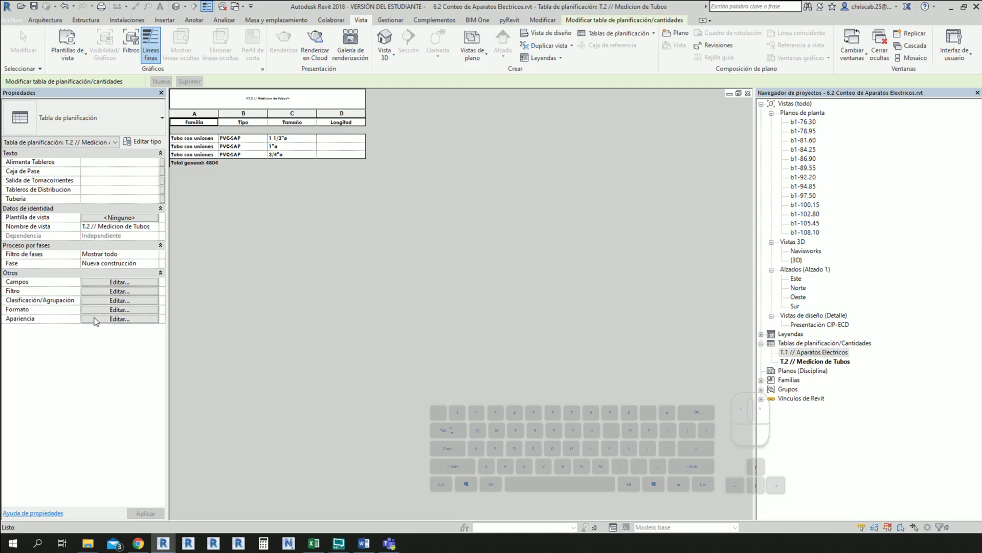
Enable Calcular totales on Longitud so per-size sums and the 6263.00 total appear.
click(122, 316)
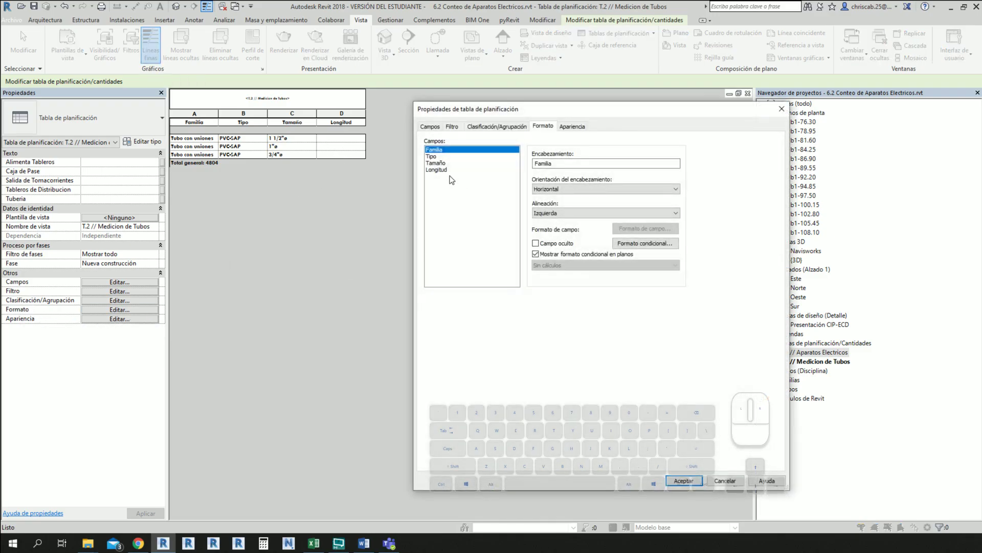
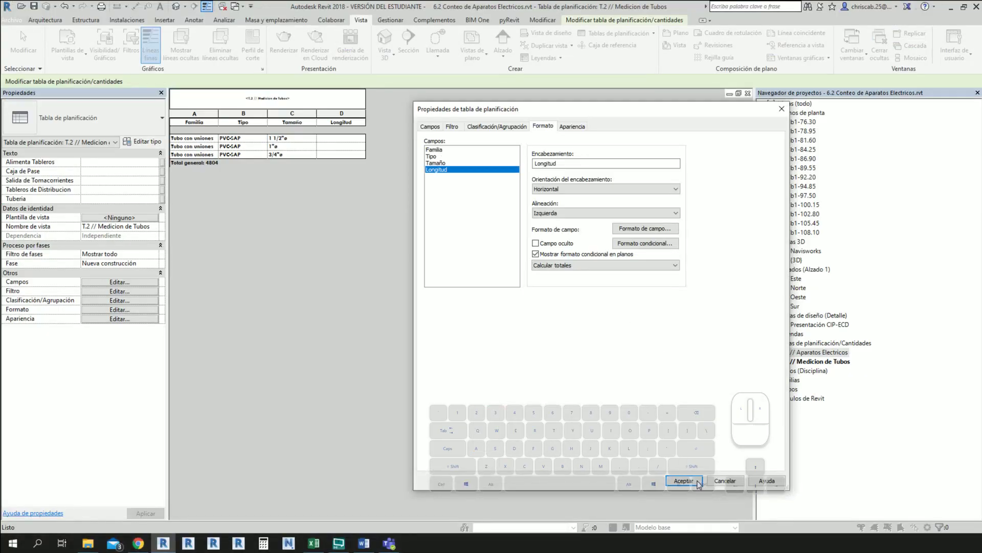
click(698, 486)
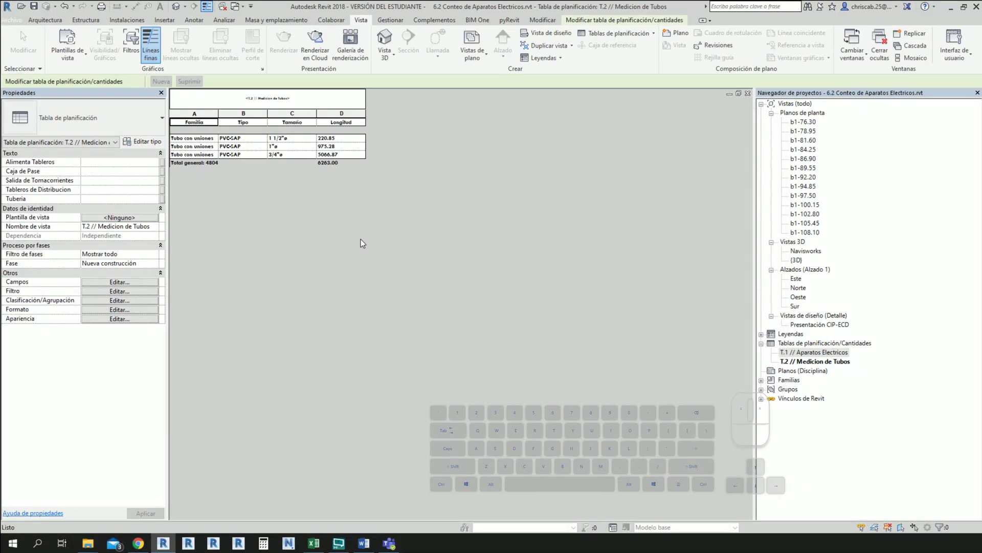